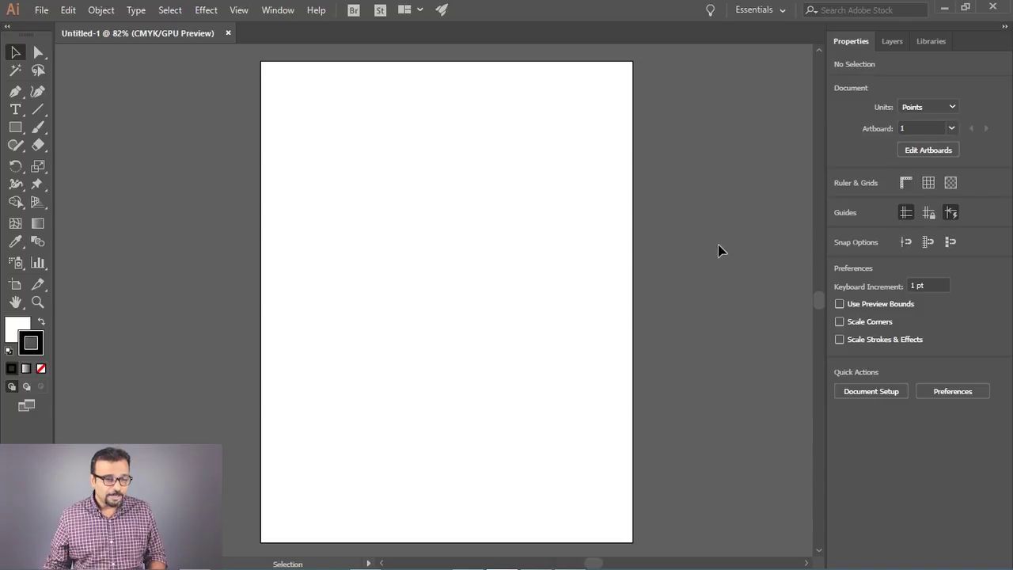
Step: Show rulers, drag a horizontal guide onto the artboard, then clear the guides again
click(423, 198)
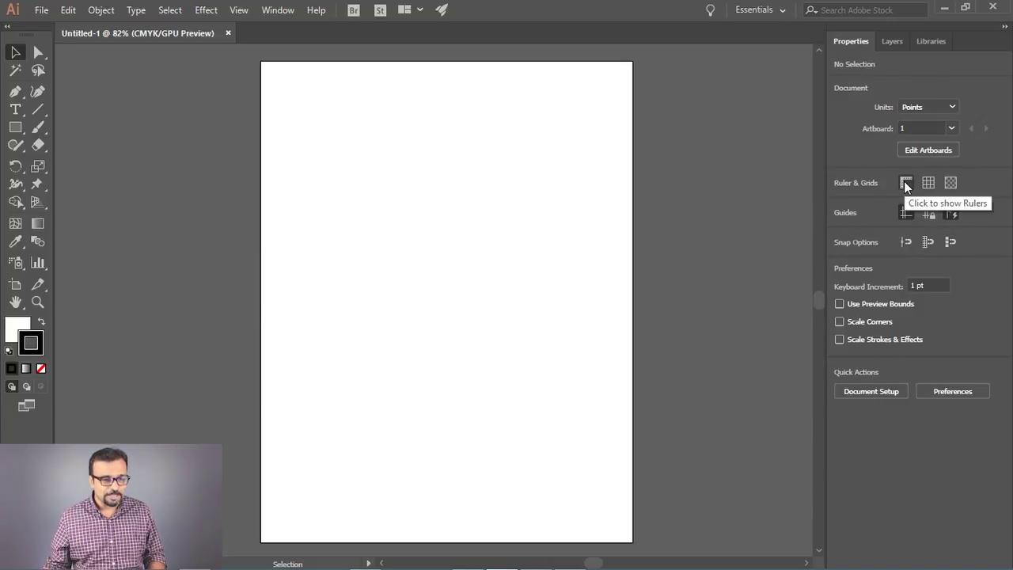
drag(910, 188, 619, 258)
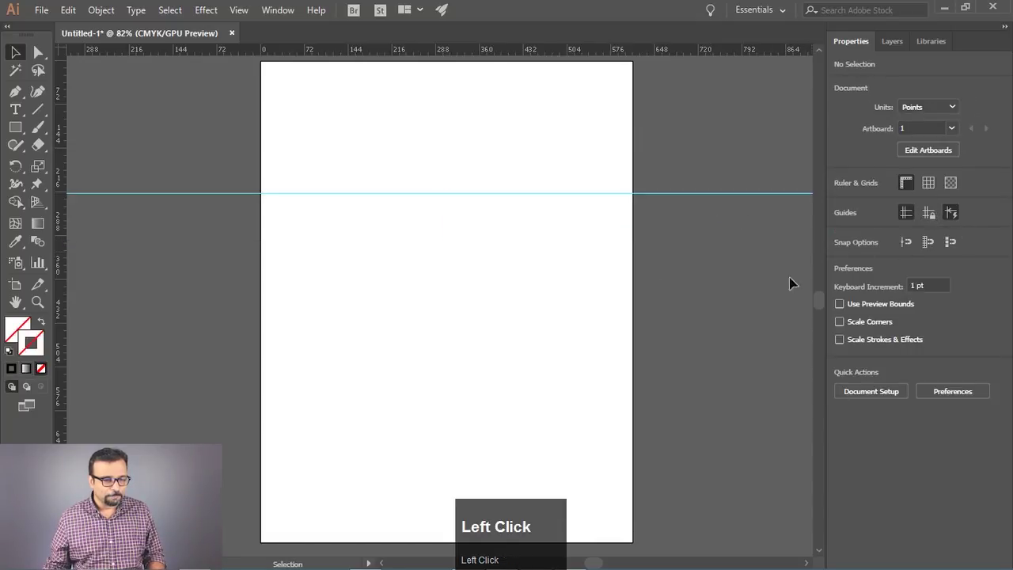
right_click(567, 236)
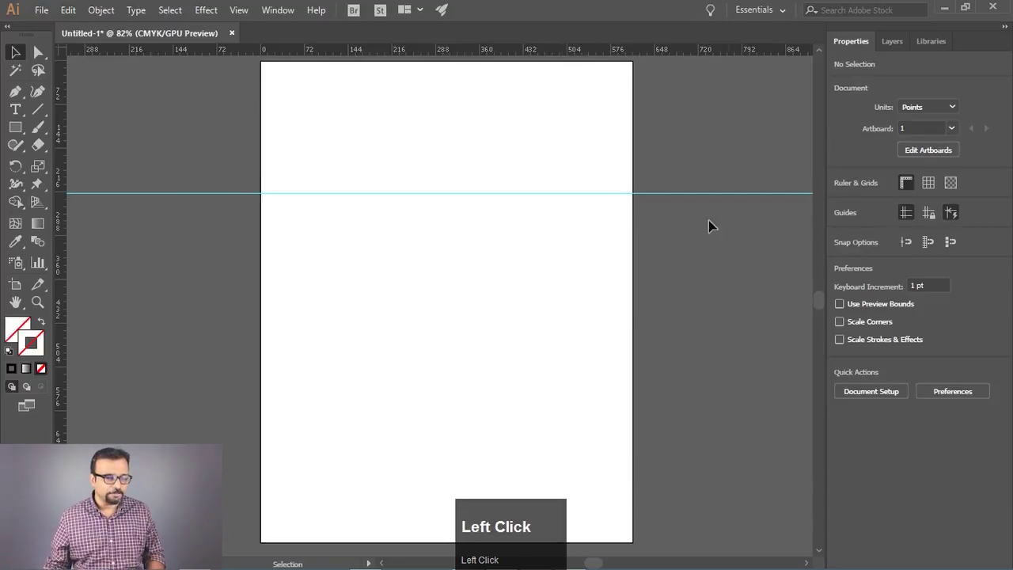
click(740, 212)
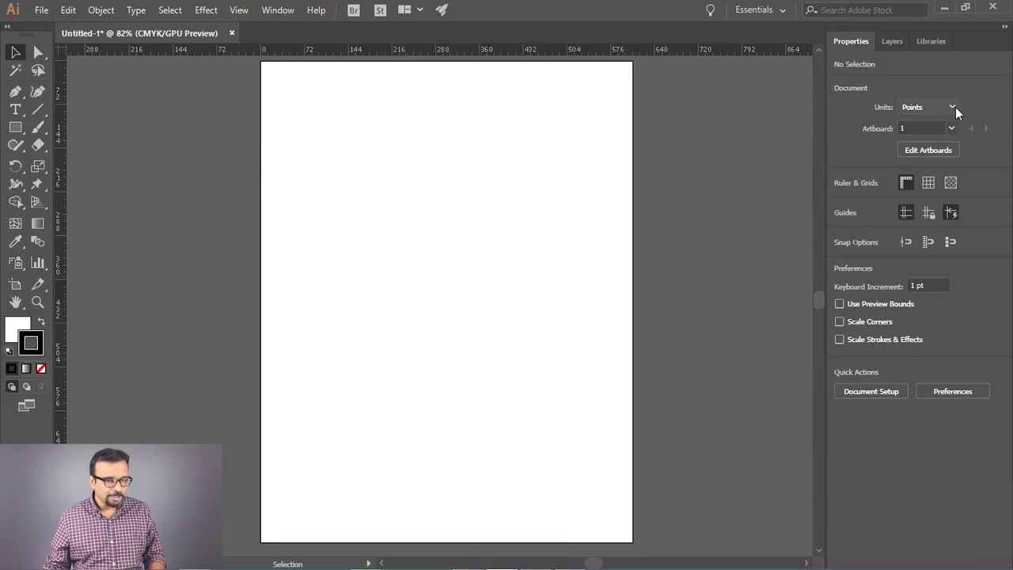
Step: Switch the document units from points to inches in the Properties panel
click(961, 109)
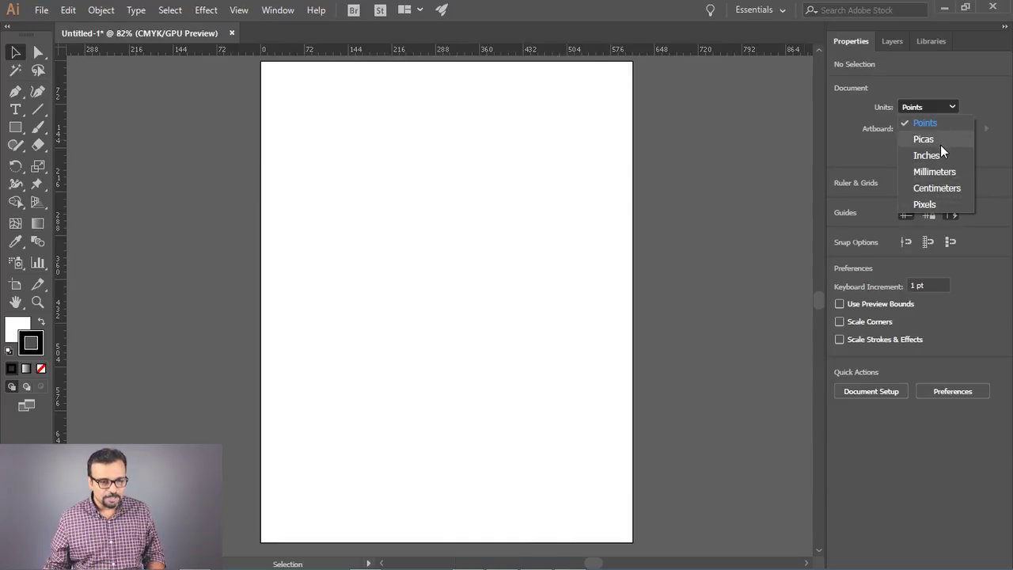
click(946, 165)
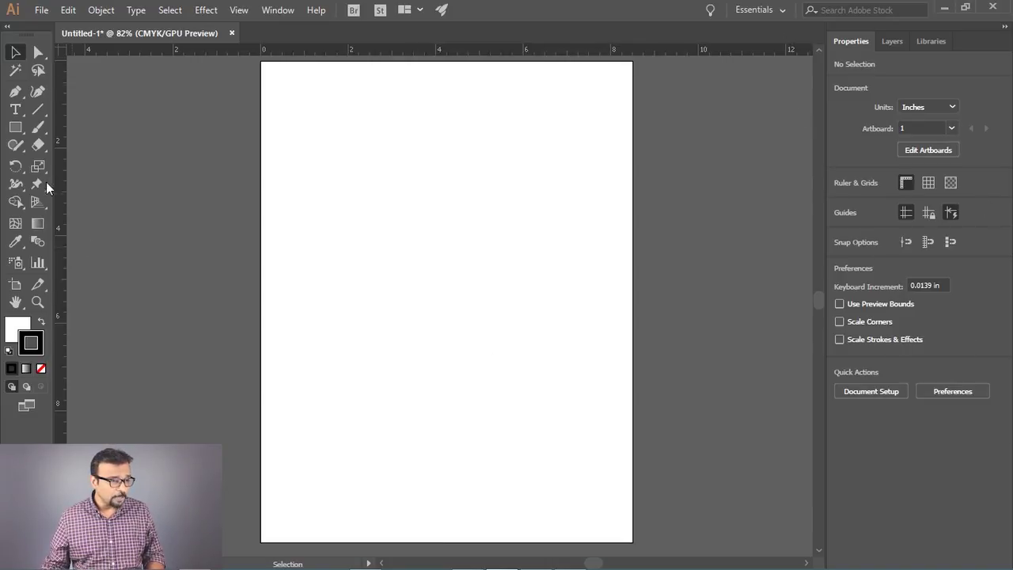
Step: Draw a rectangle, switch to the Selection tool and select the front square
drag(22, 136, 886, 125)
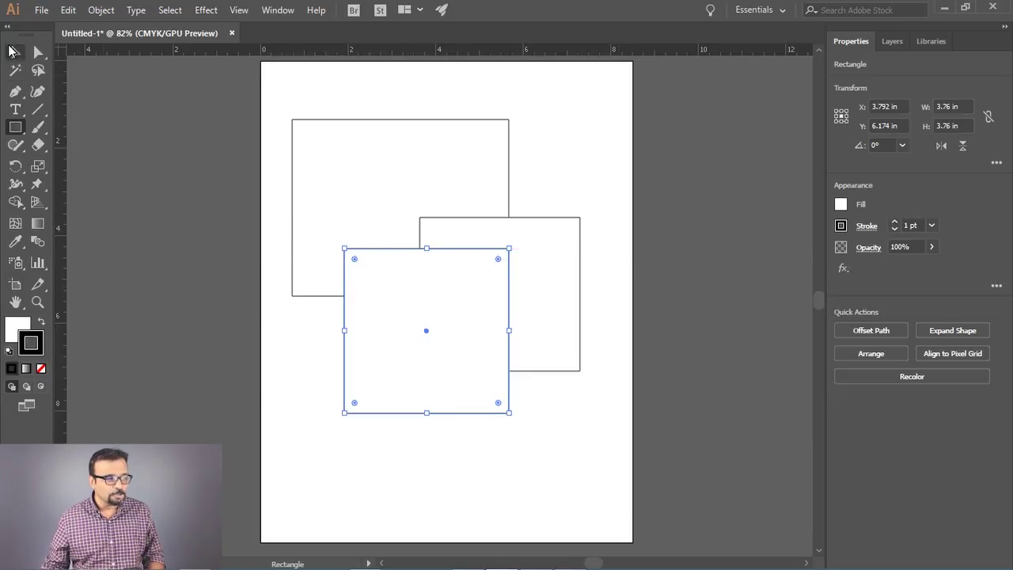
click(15, 63)
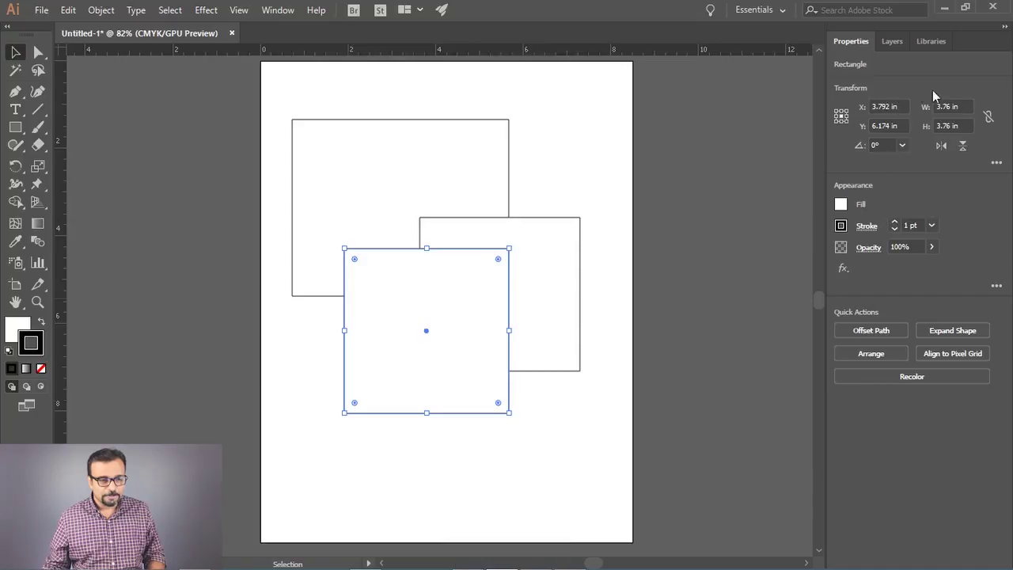
drag(848, 209, 994, 248)
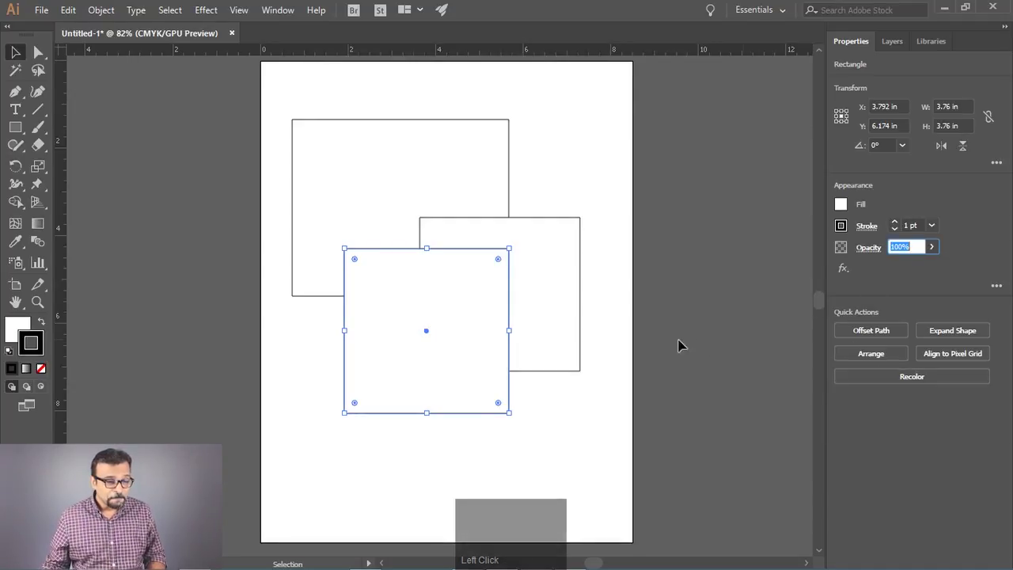
Step: Apply a 0.25 in offset path to the square, move it, then marquee-select all squares
click(886, 334)
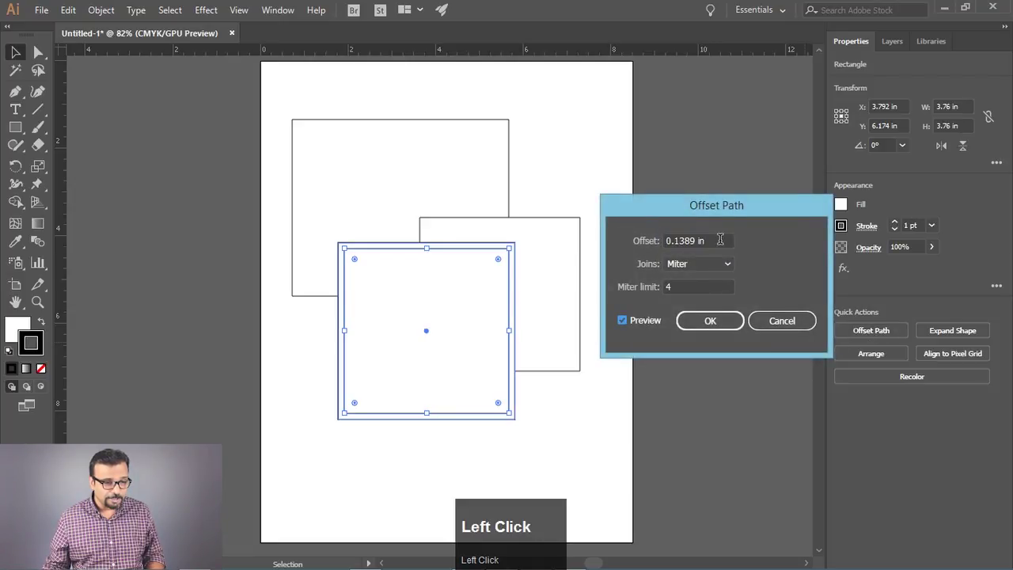
scroll(up, 3)
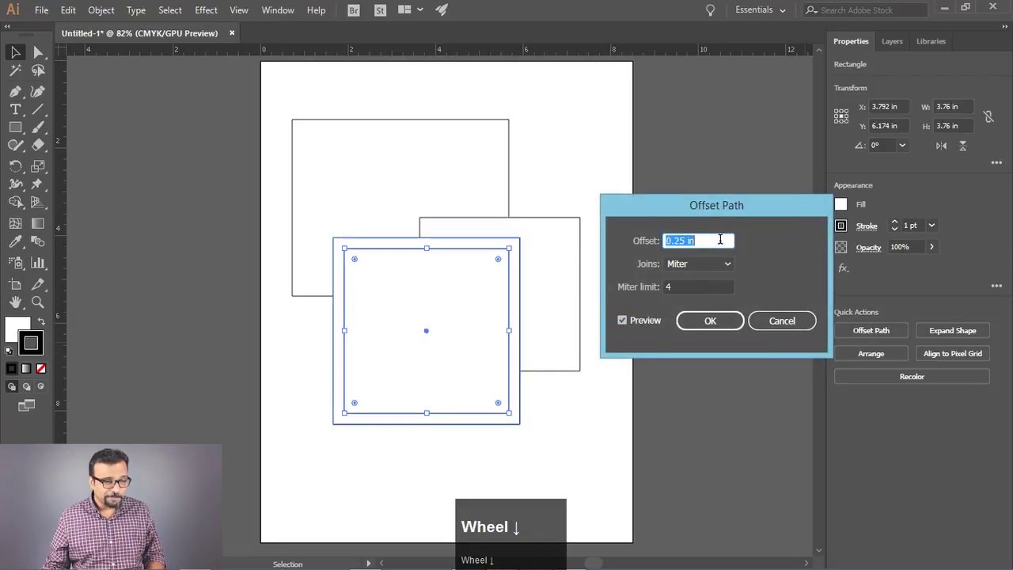
drag(718, 328, 907, 420)
drag(628, 410, 872, 361)
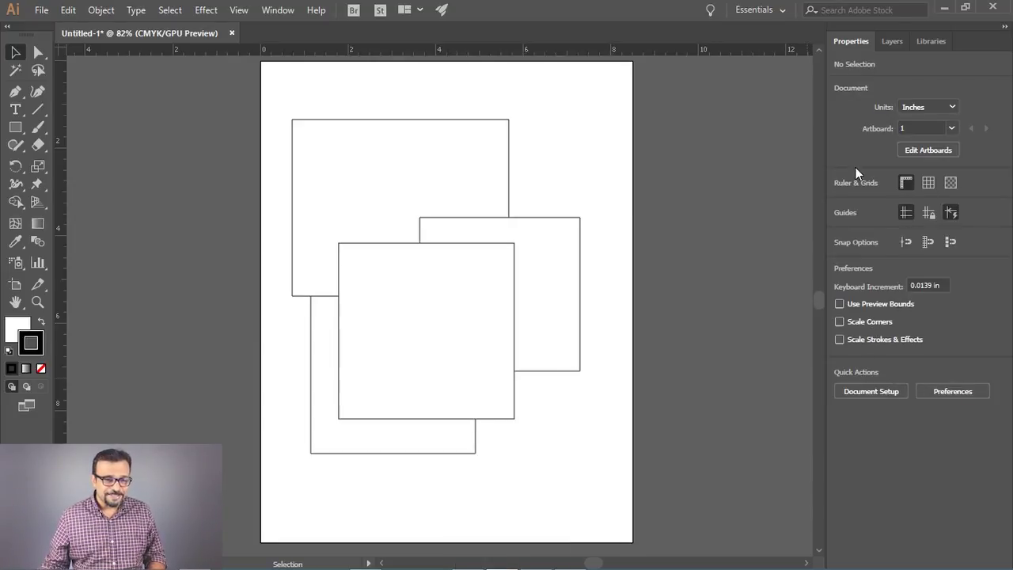
drag(250, 161, 648, 282)
Step: Delete the selected squares, move the new shapes lower and show the workspace list
key(Delete)
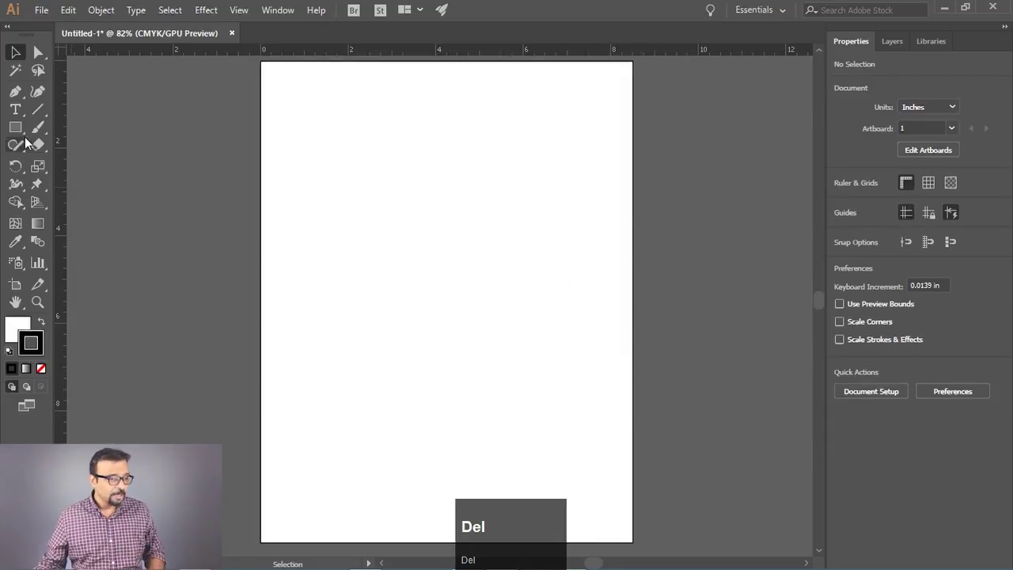
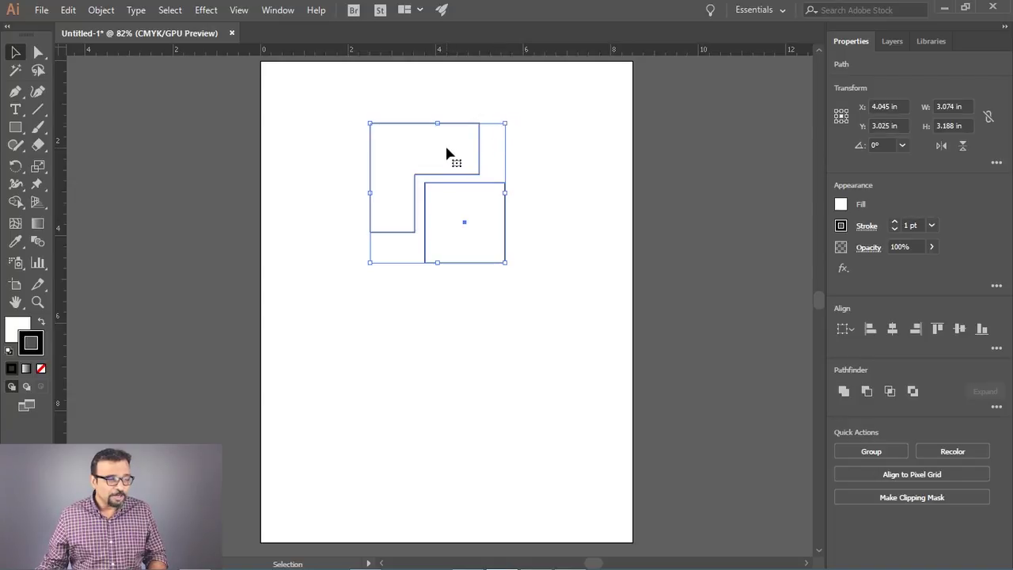
drag(452, 153, 789, 13)
click(790, 13)
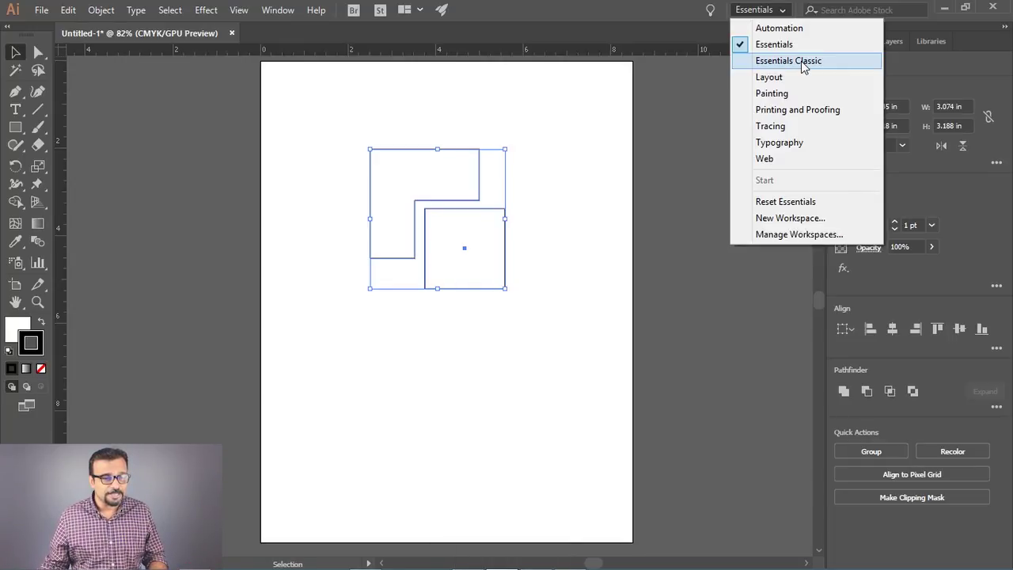
Step: Switch to the Essentials Classic workspace and back to Essentials
click(809, 67)
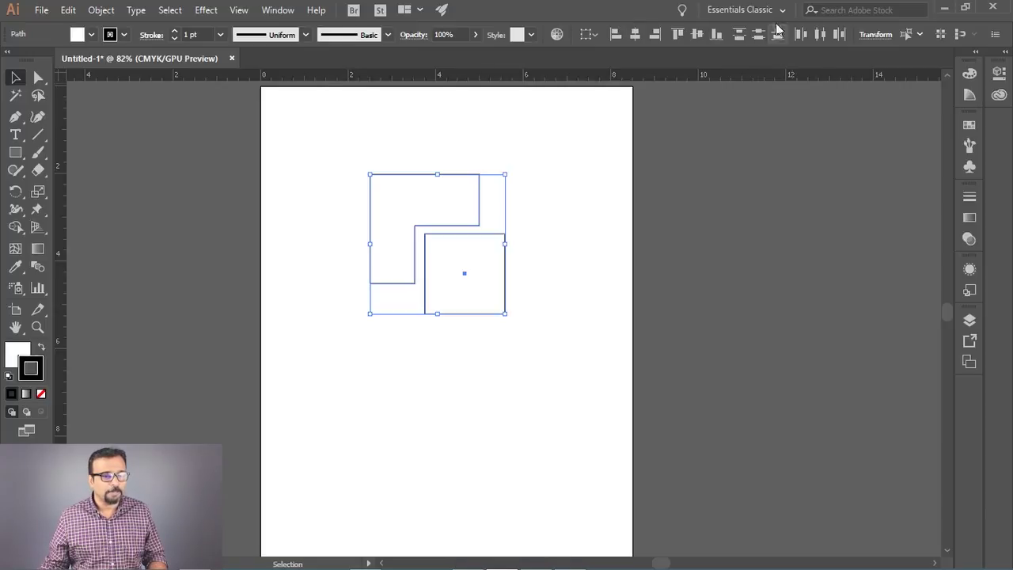
drag(783, 11, 981, 108)
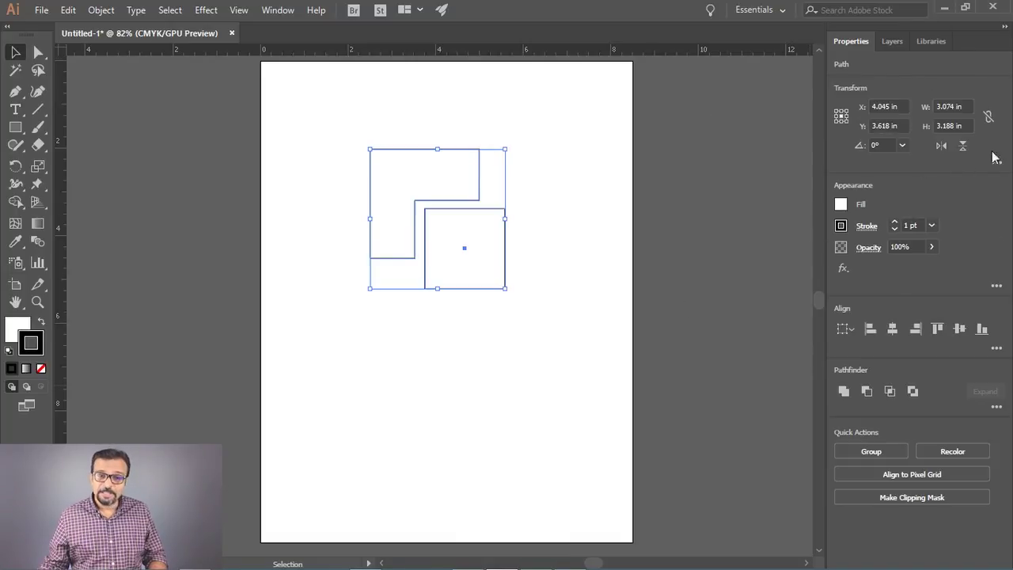
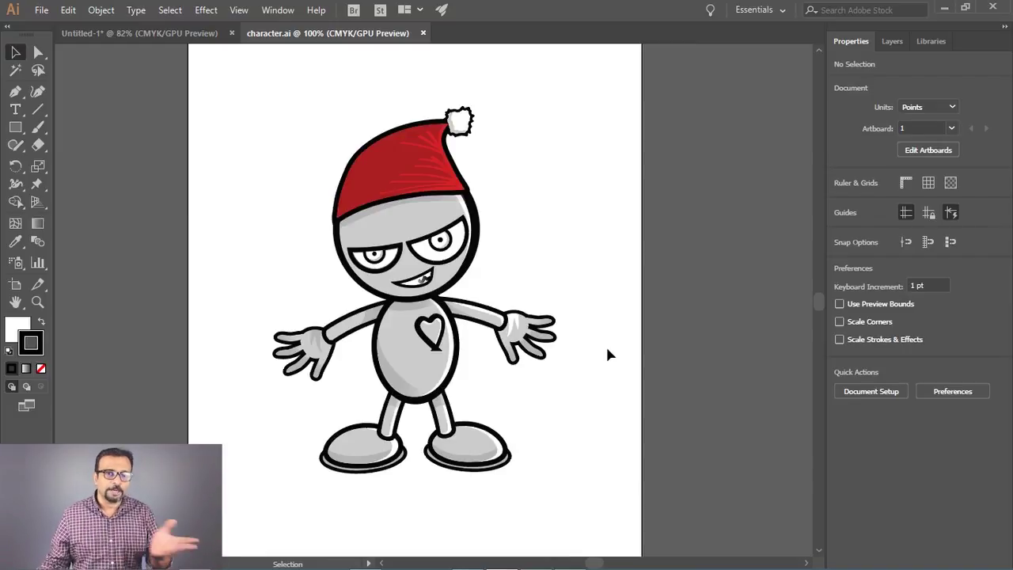
Step: Select the whole character illustration and start the Puppet Warp tool on it
drag(219, 99, 41, 185)
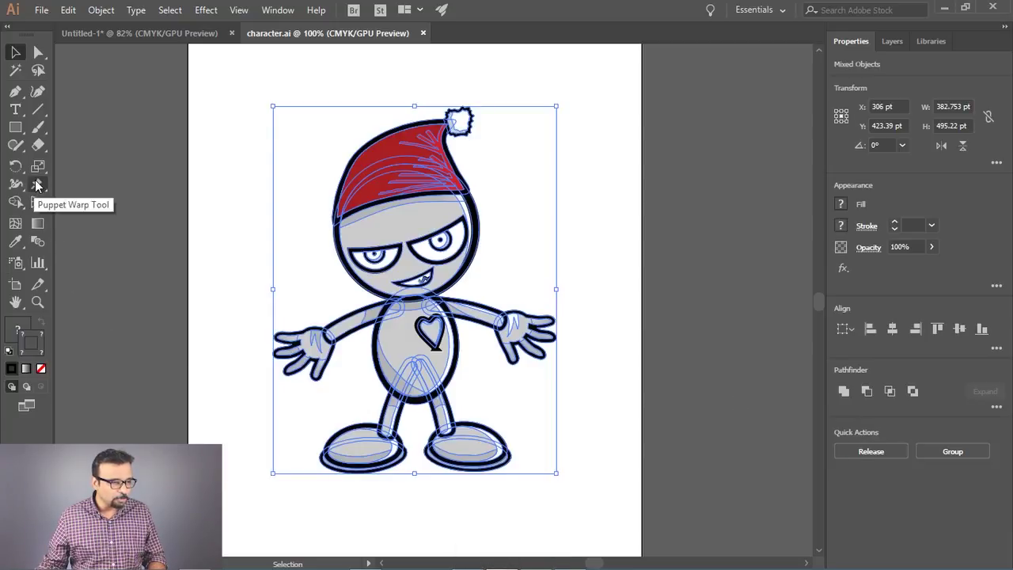
click(40, 185)
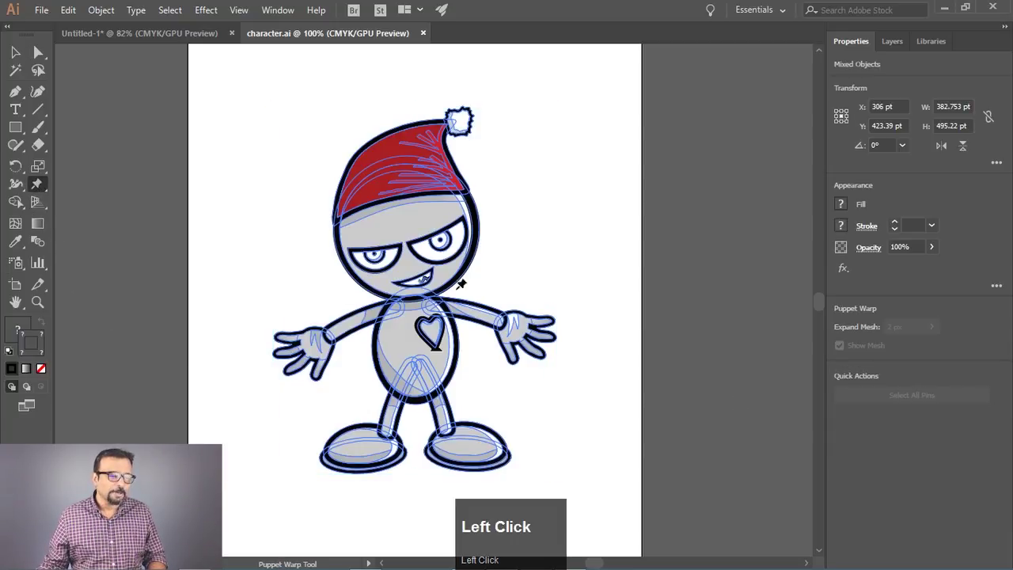
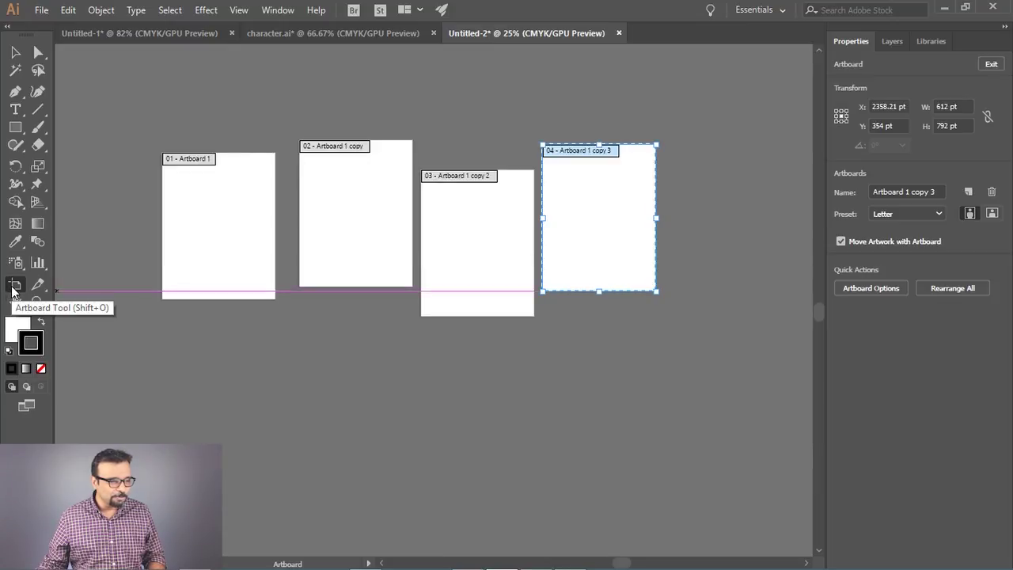
Step: Select all four artboards and align them into one evenly spaced row
scroll(down, 3)
click(500, 240)
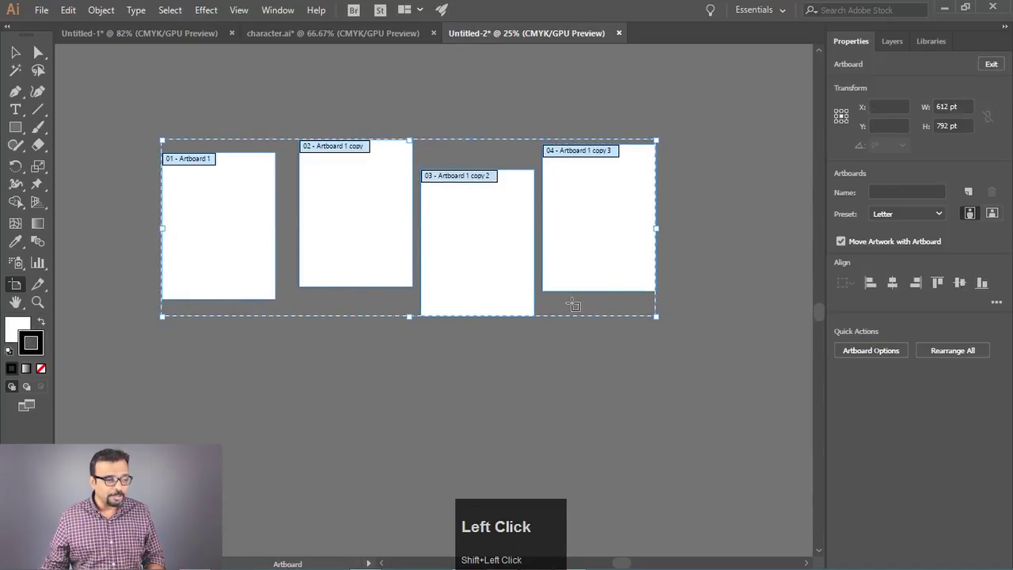
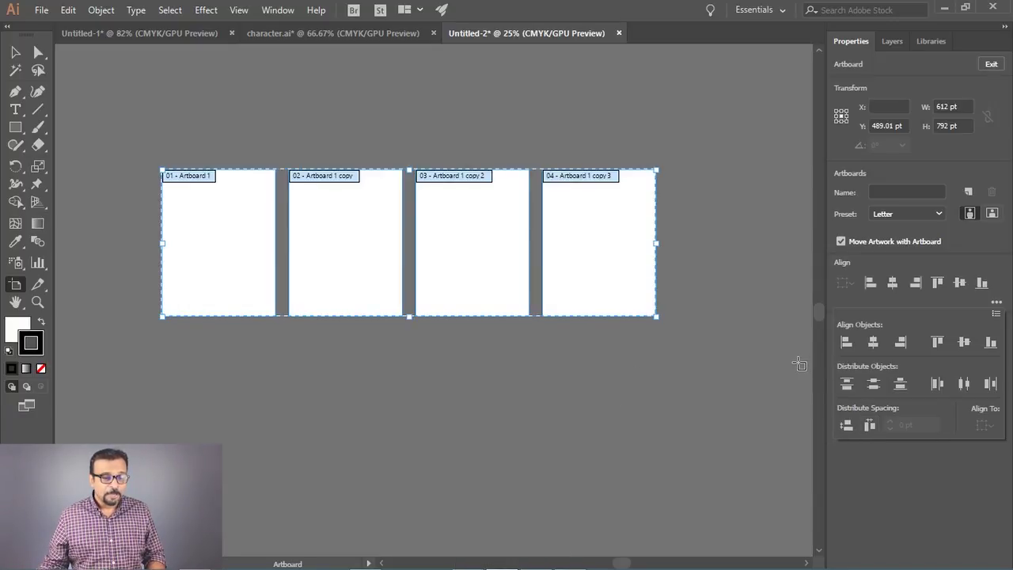
click(1002, 306)
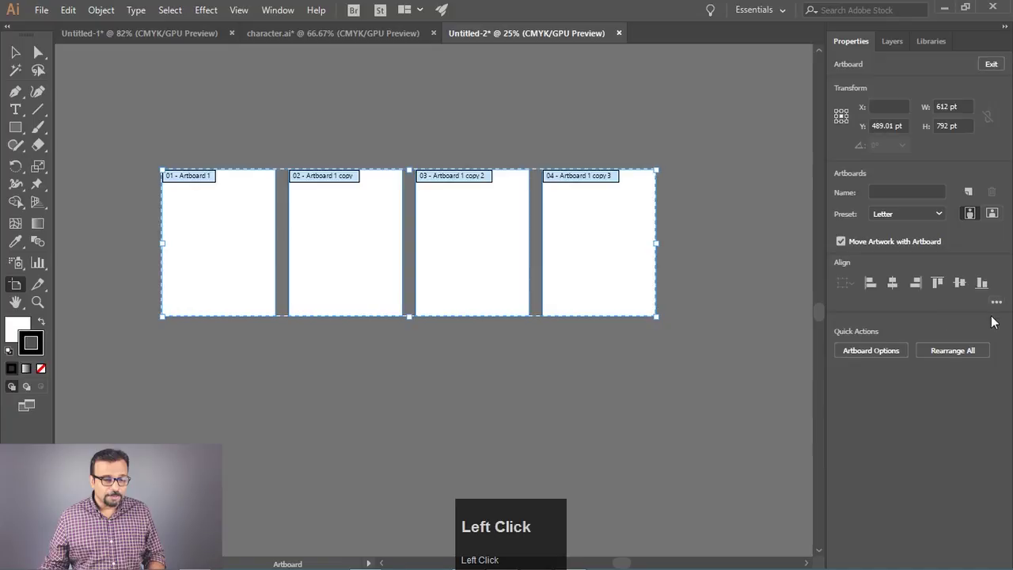
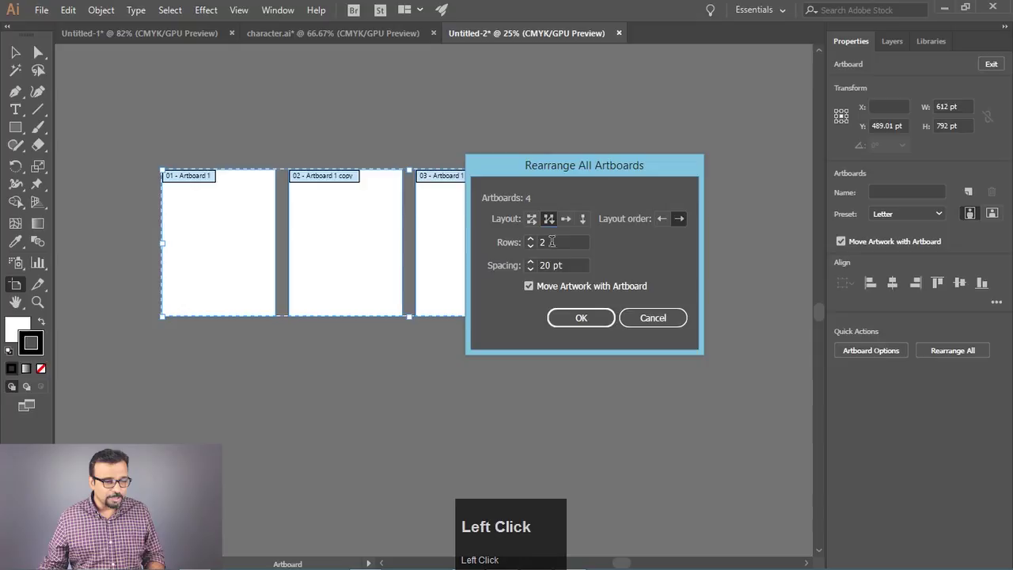
Step: Select the fourth artboard, then deselect all artboards on the canvas
click(590, 329)
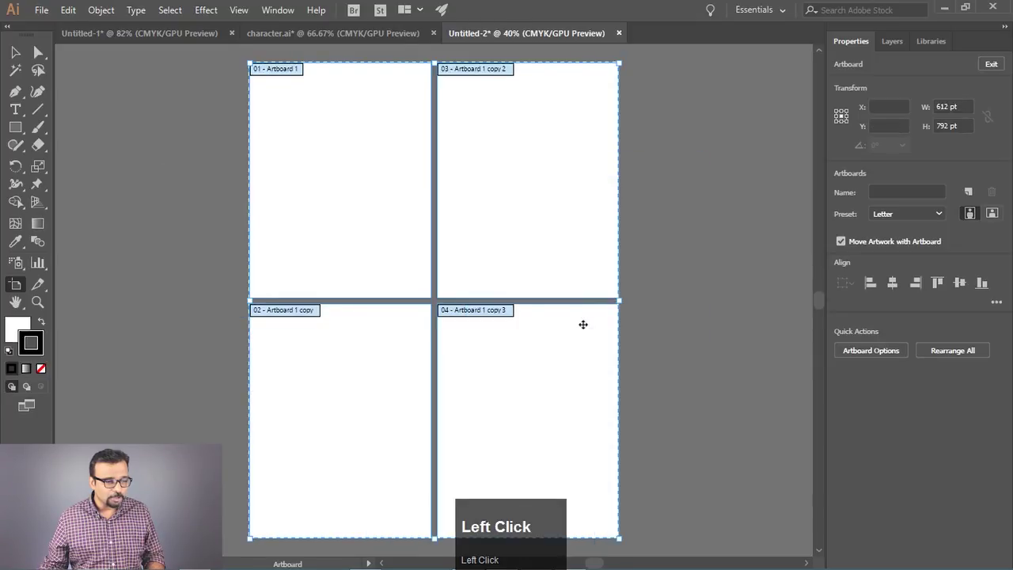
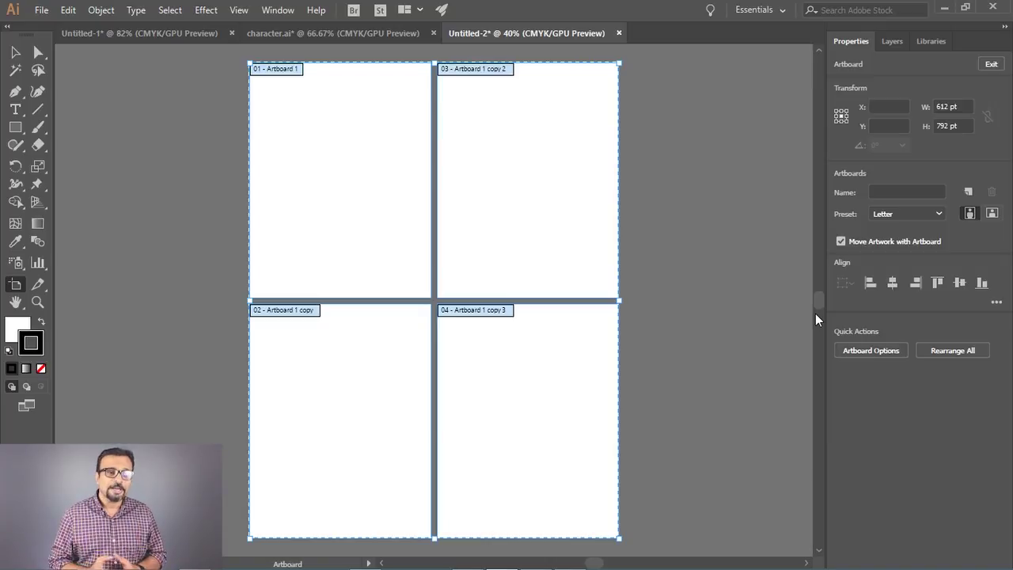
click(821, 321)
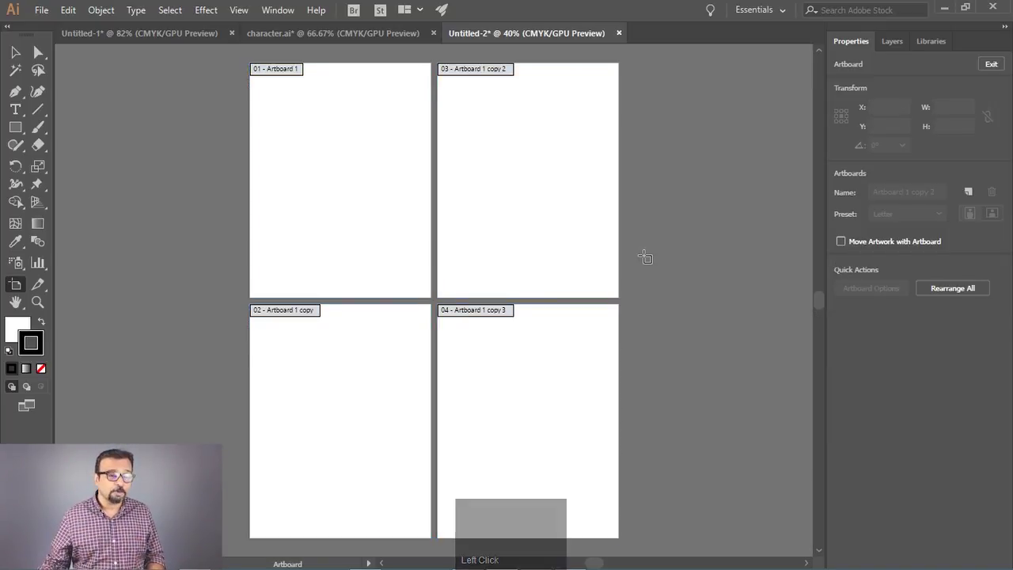
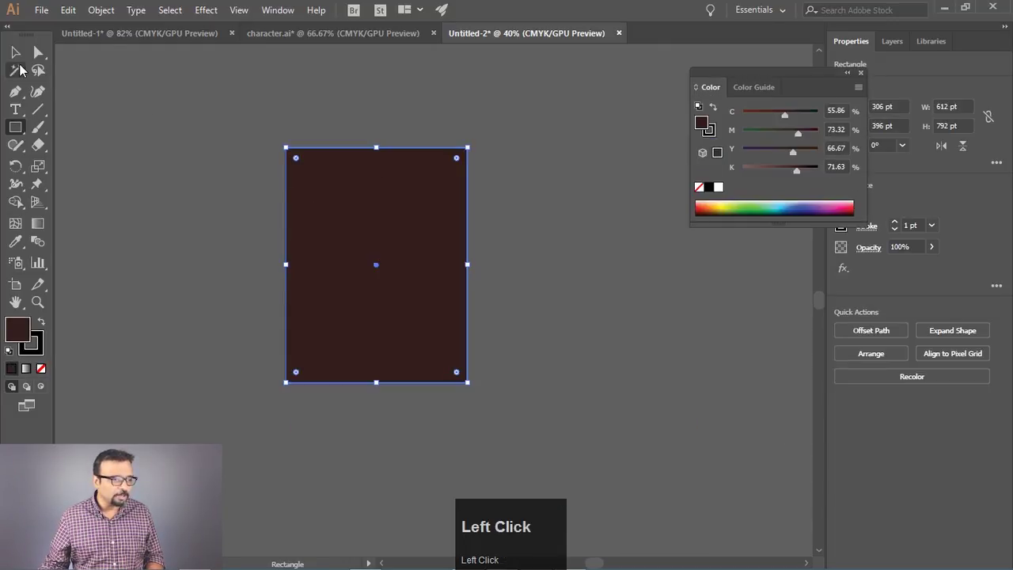
Step: With the Selection tool, remove the beige star from the second maroon artboard
click(42, 356)
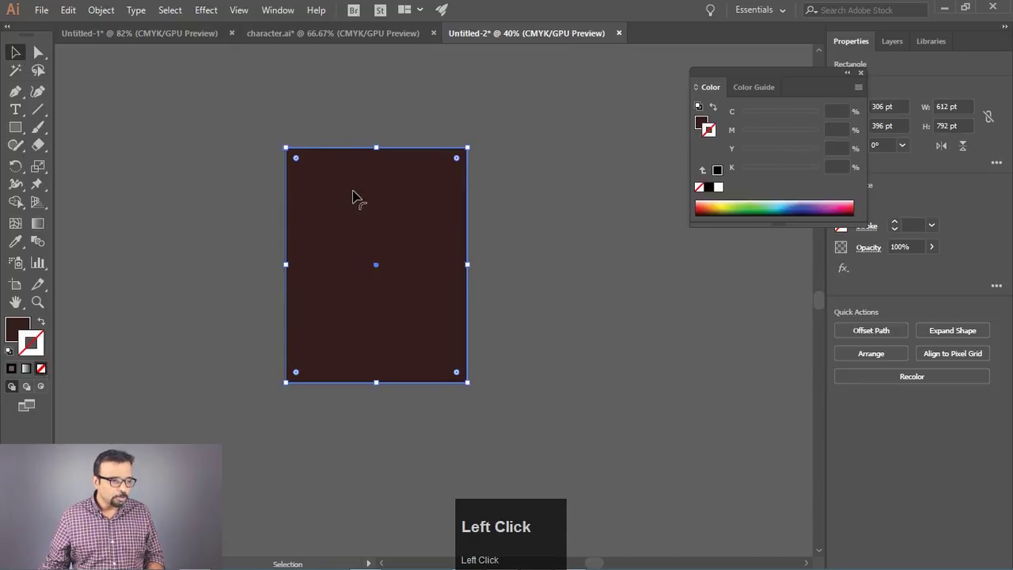
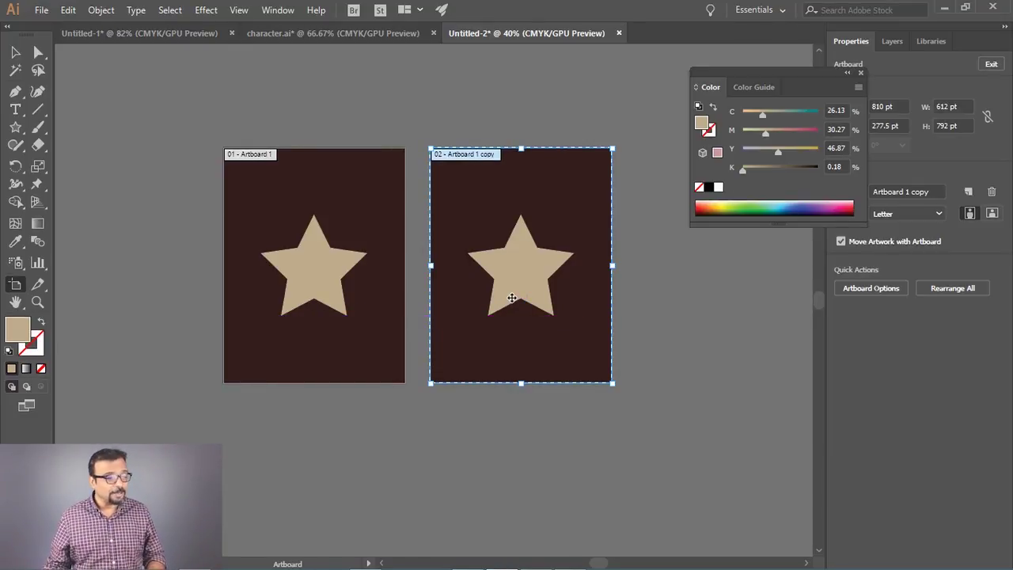
double_click(447, 276)
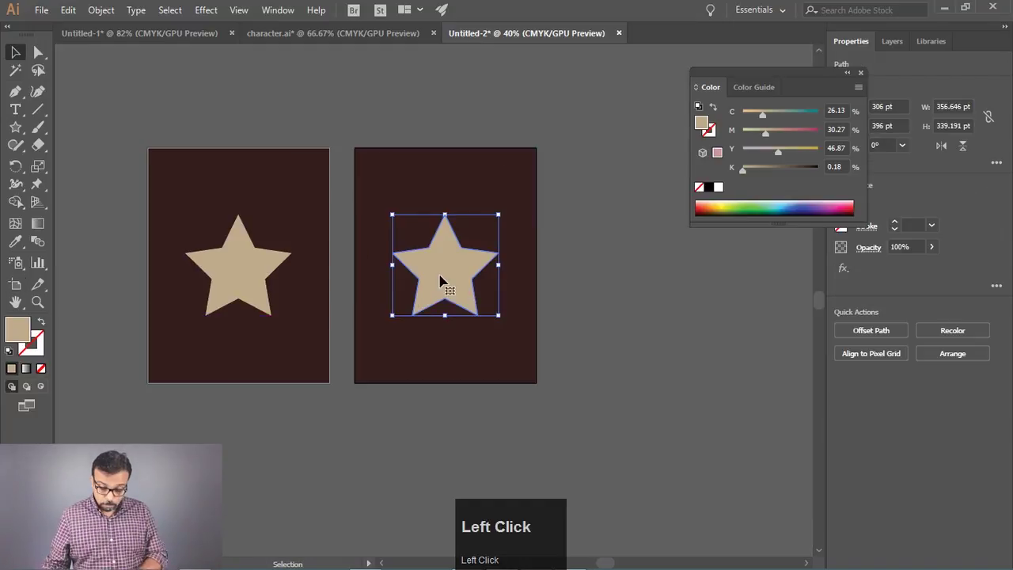
key(Delete)
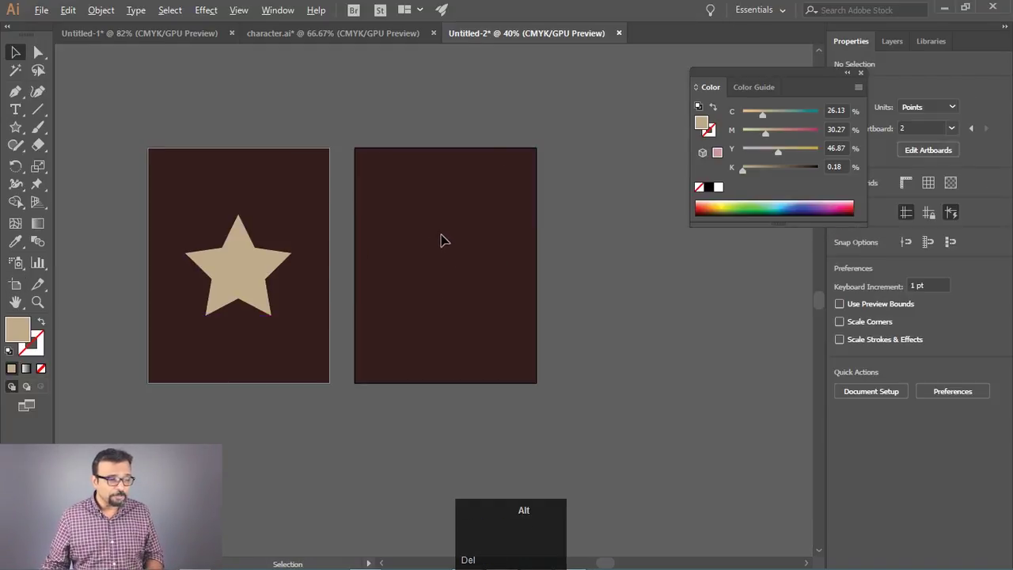
Step: Add a beige point-type title reading GFXMentor on the second artboard
scroll(up, 3)
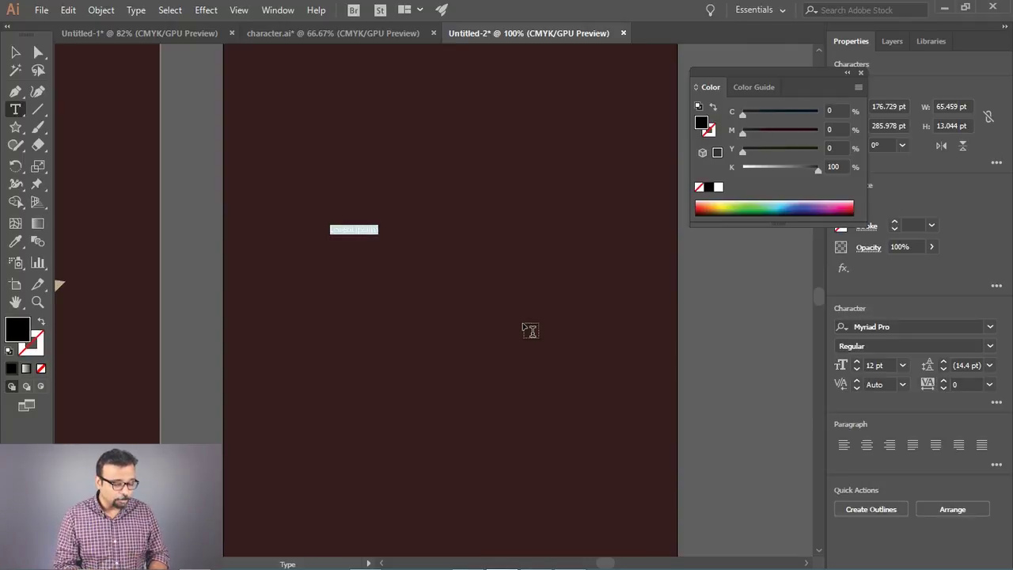
key(Caps_Lock)
text(g)
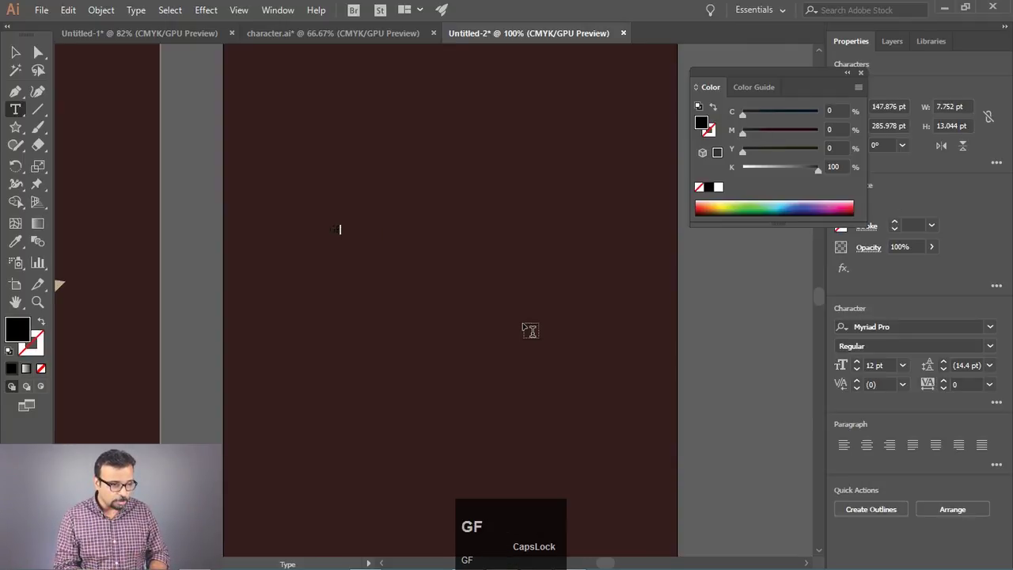
key(x)
key(space)
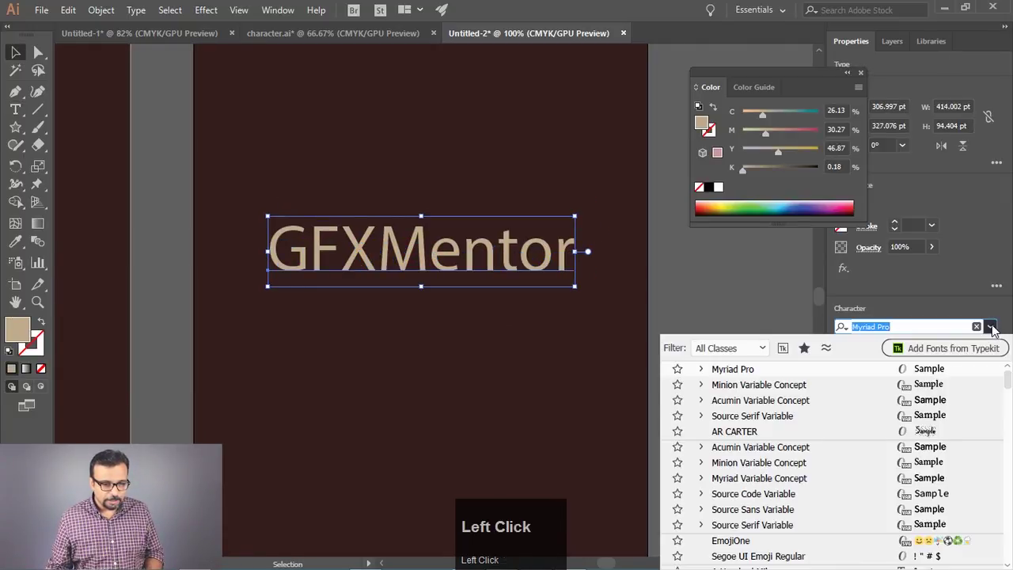
Step: Set the title's font to Acumin Variable Concept from the Properties font list
scroll(up, 3)
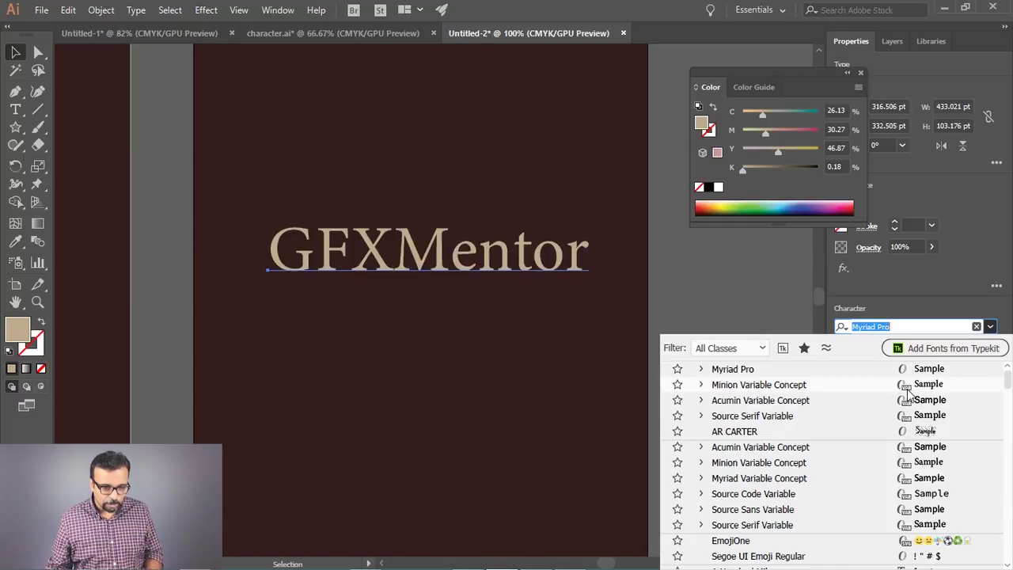
scroll(up, 3)
scroll(down, 3)
scroll(up, 3)
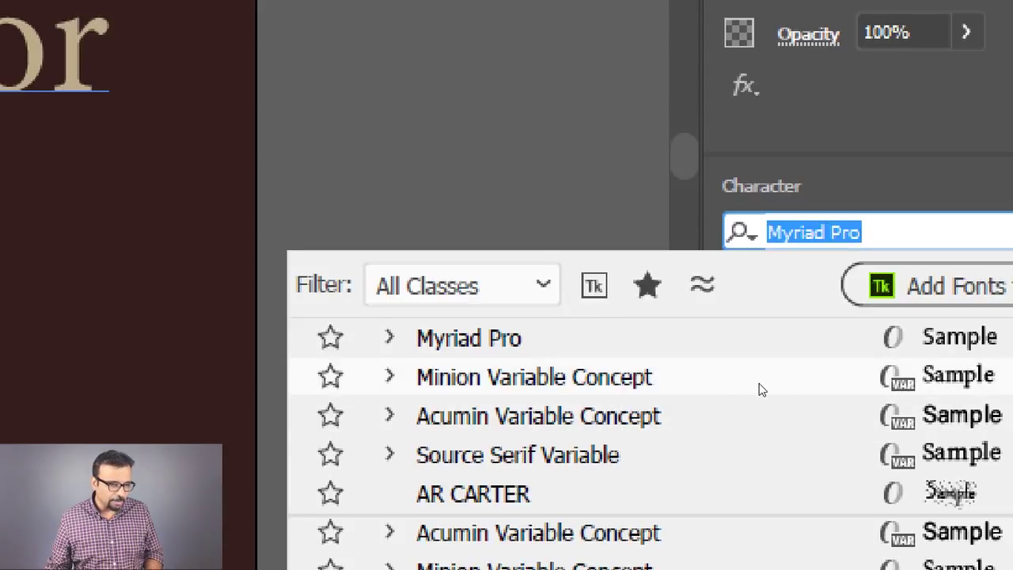
scroll(down, 3)
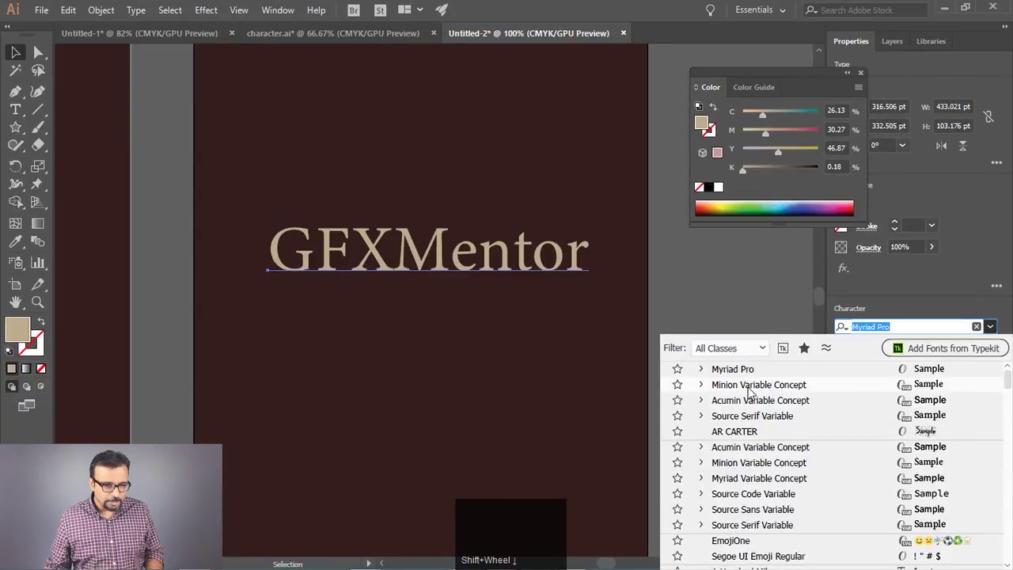
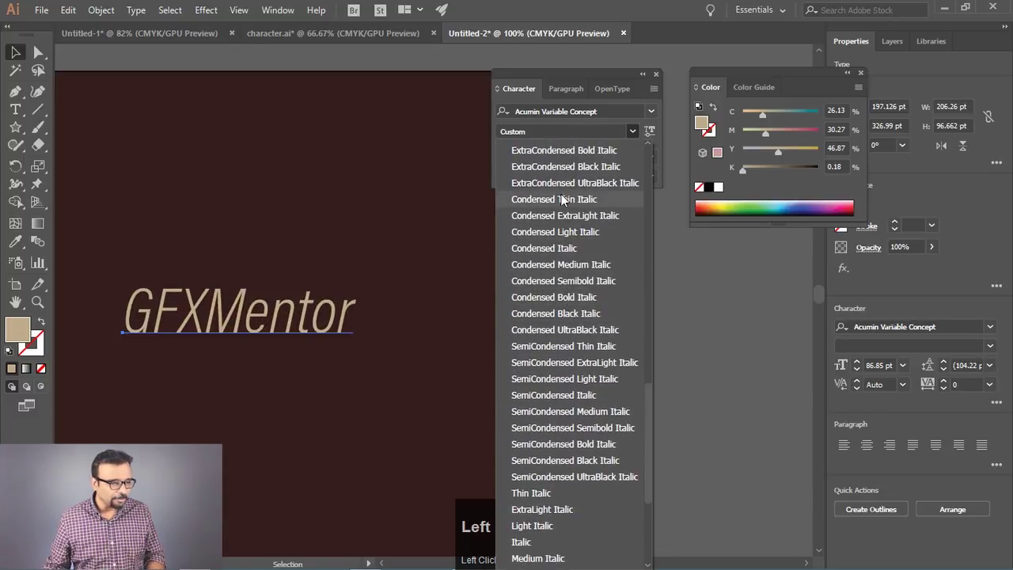
Step: Make the title Weight 900, Width 62, Slant 12 and scale it to 73.53 pt
drag(655, 135, 638, 139)
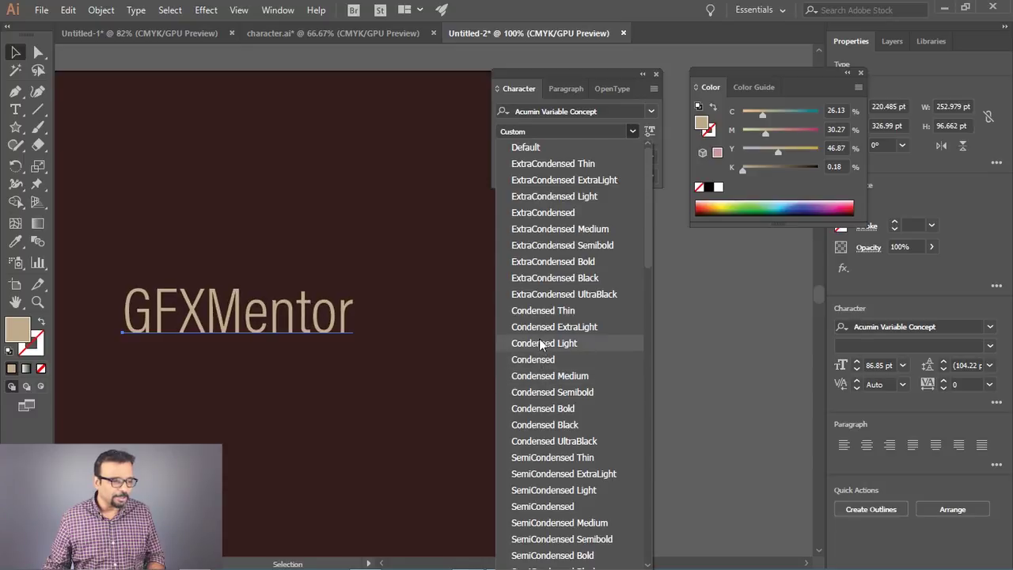
drag(639, 133, 616, 252)
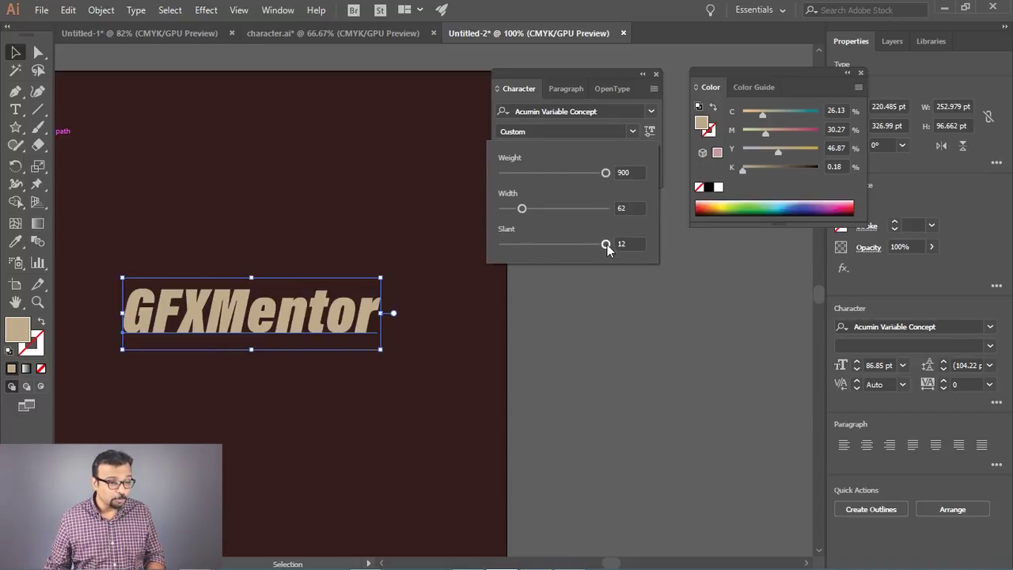
drag(612, 254, 624, 213)
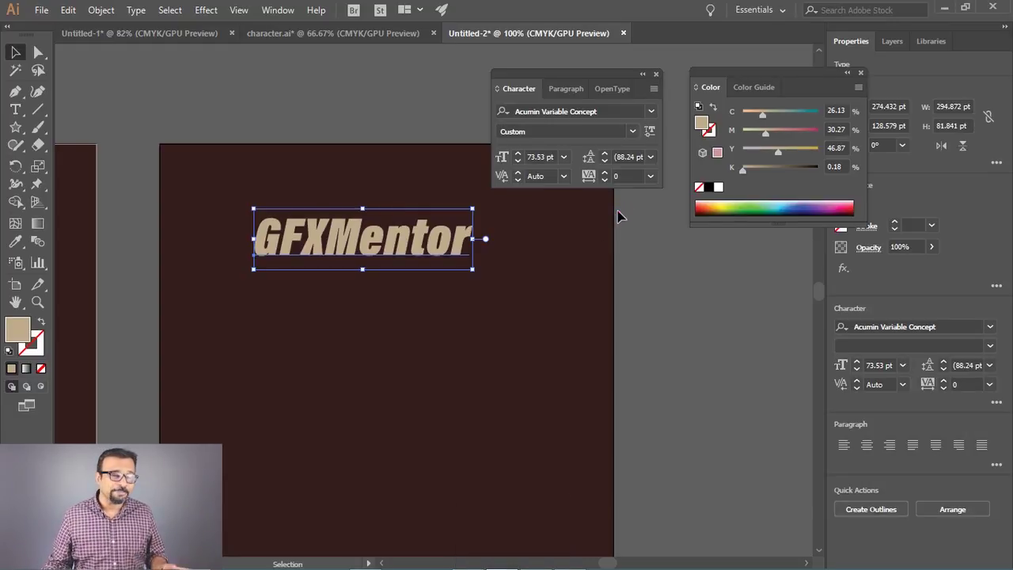
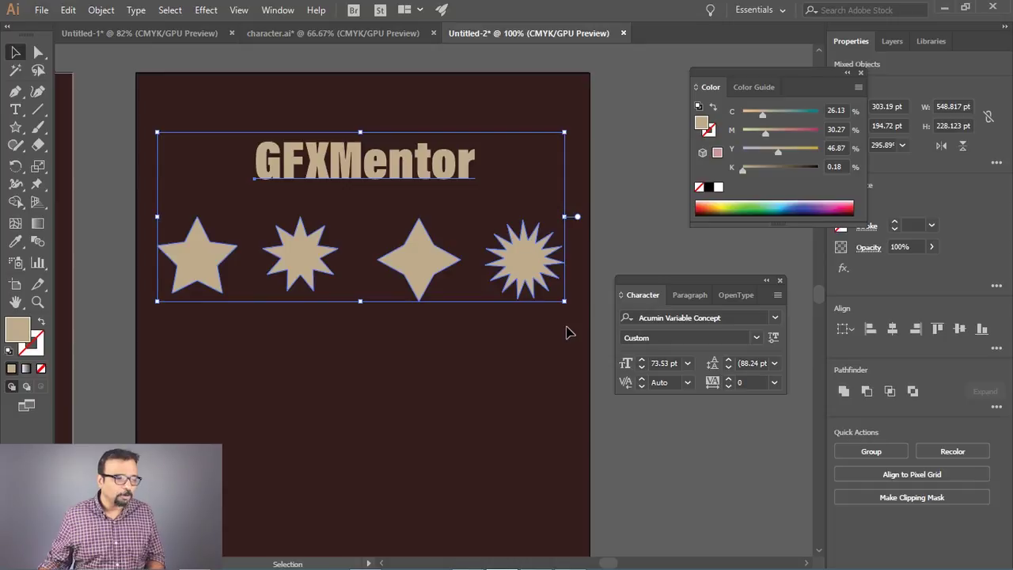
Step: Marquee-select just the four beige stars beneath the title
drag(569, 363, 280, 12)
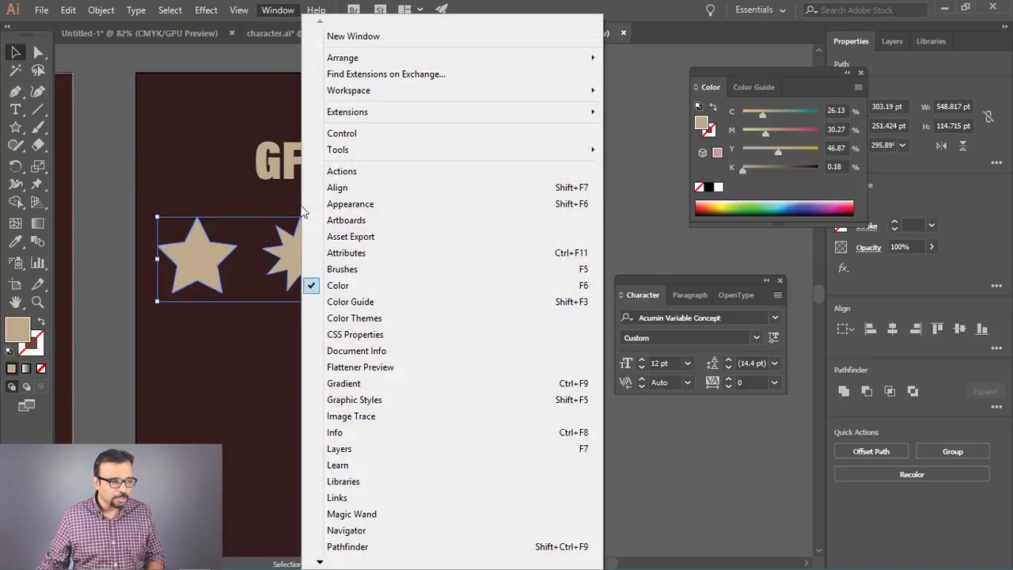
Step: Add the four stars to Asset Export as Asset 1-4 with PNG format
click(367, 246)
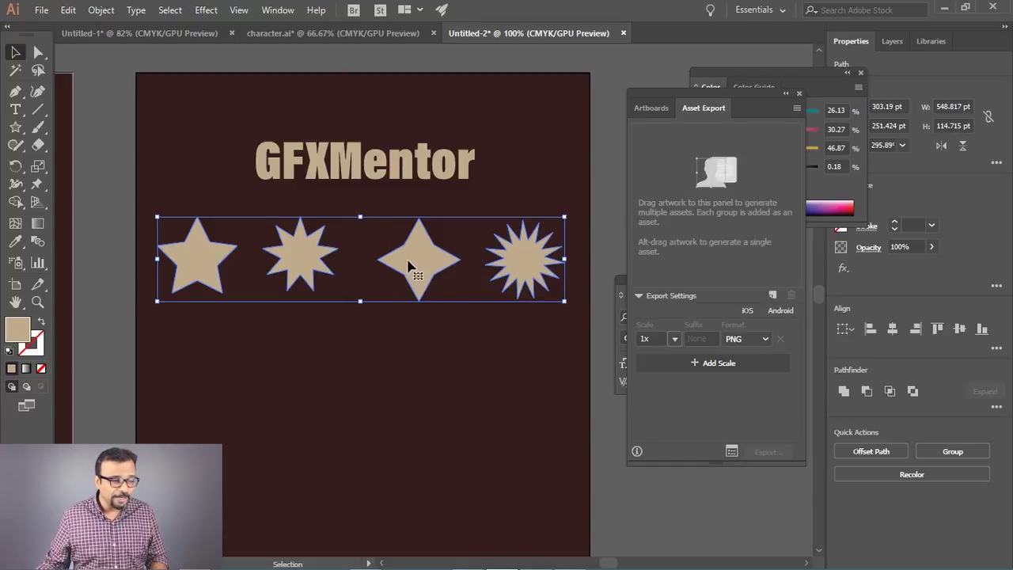
drag(416, 260, 696, 229)
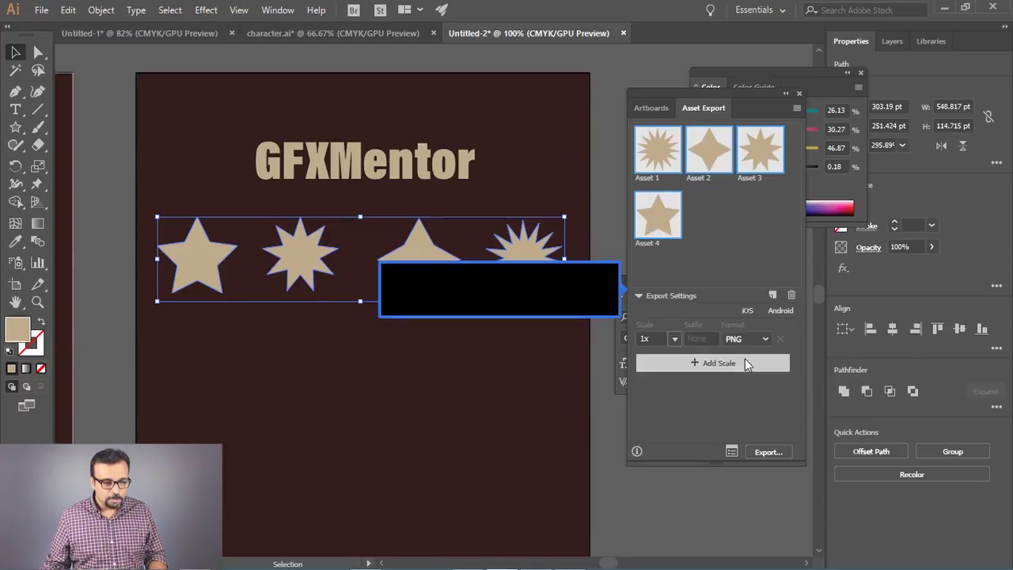
click(768, 345)
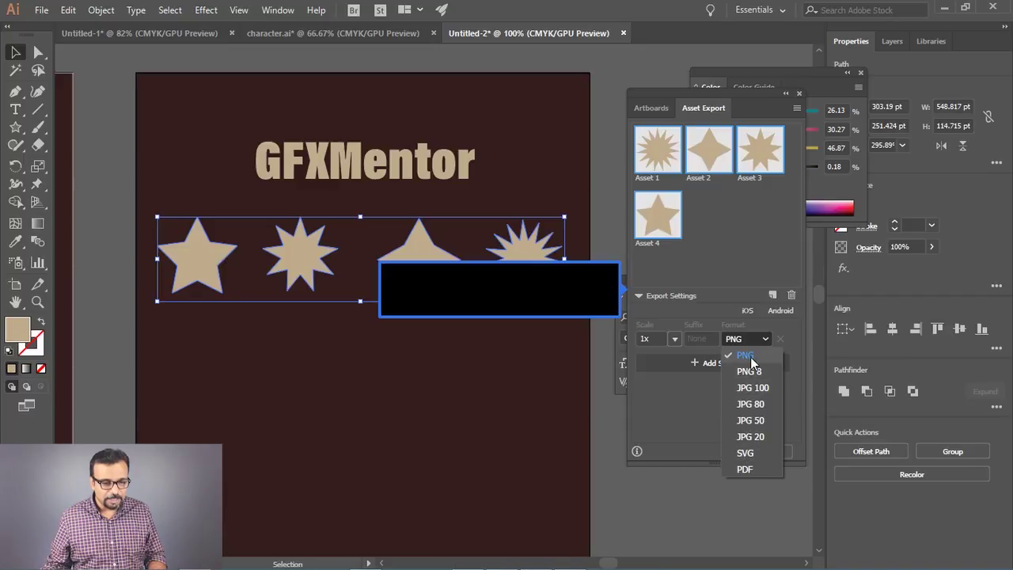
Step: Export the assets into a new Desktop folder named test icons
drag(756, 364, 258, 287)
key(t)
key(space)
key(i)
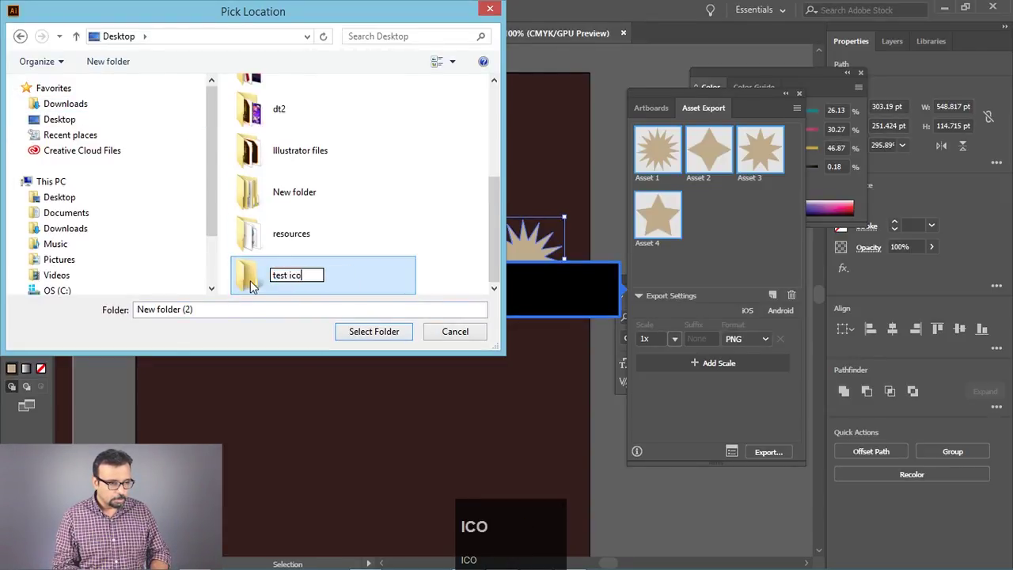
key(Return)
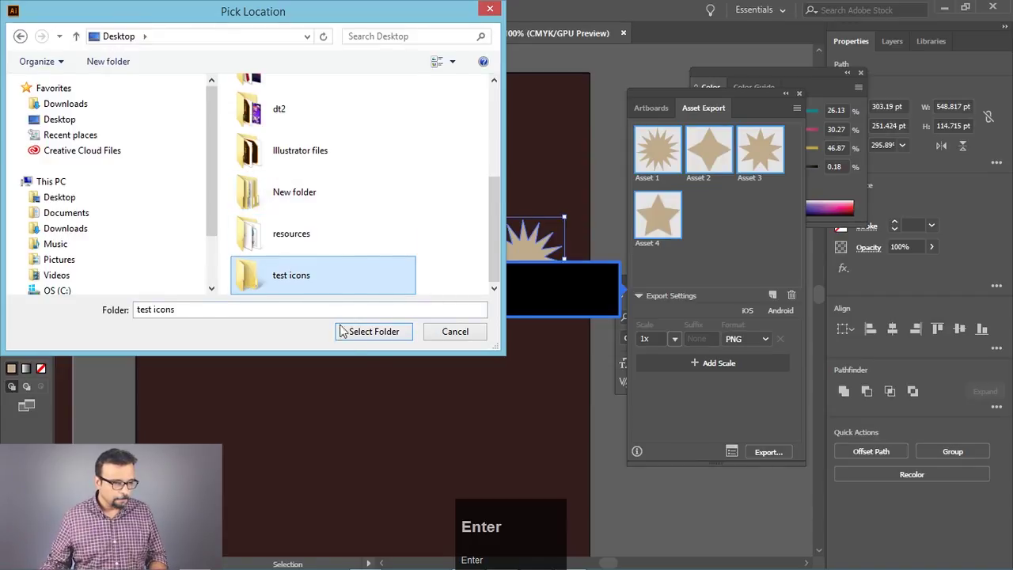